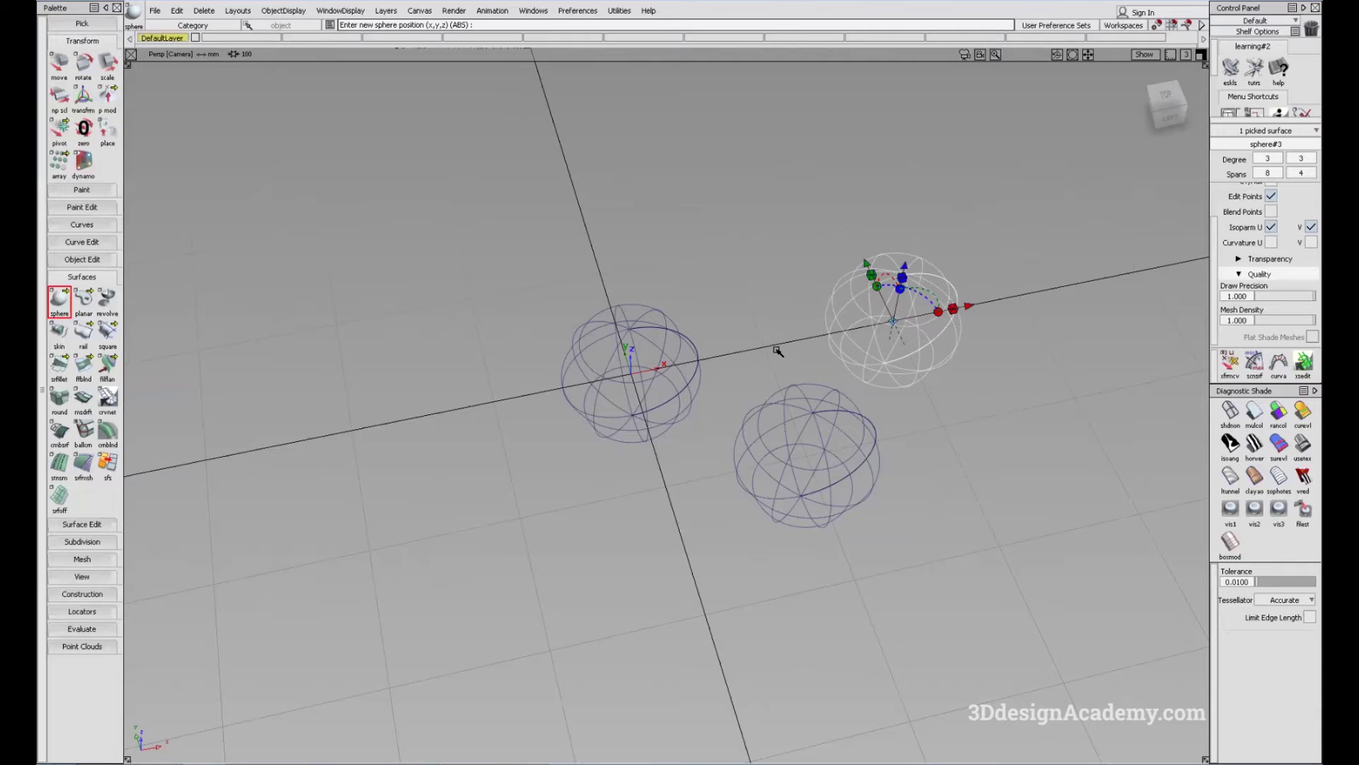
Step: Toggle grid snapping off while placing the additional wireframe spheres
{"action": "key", "text": "F6"}
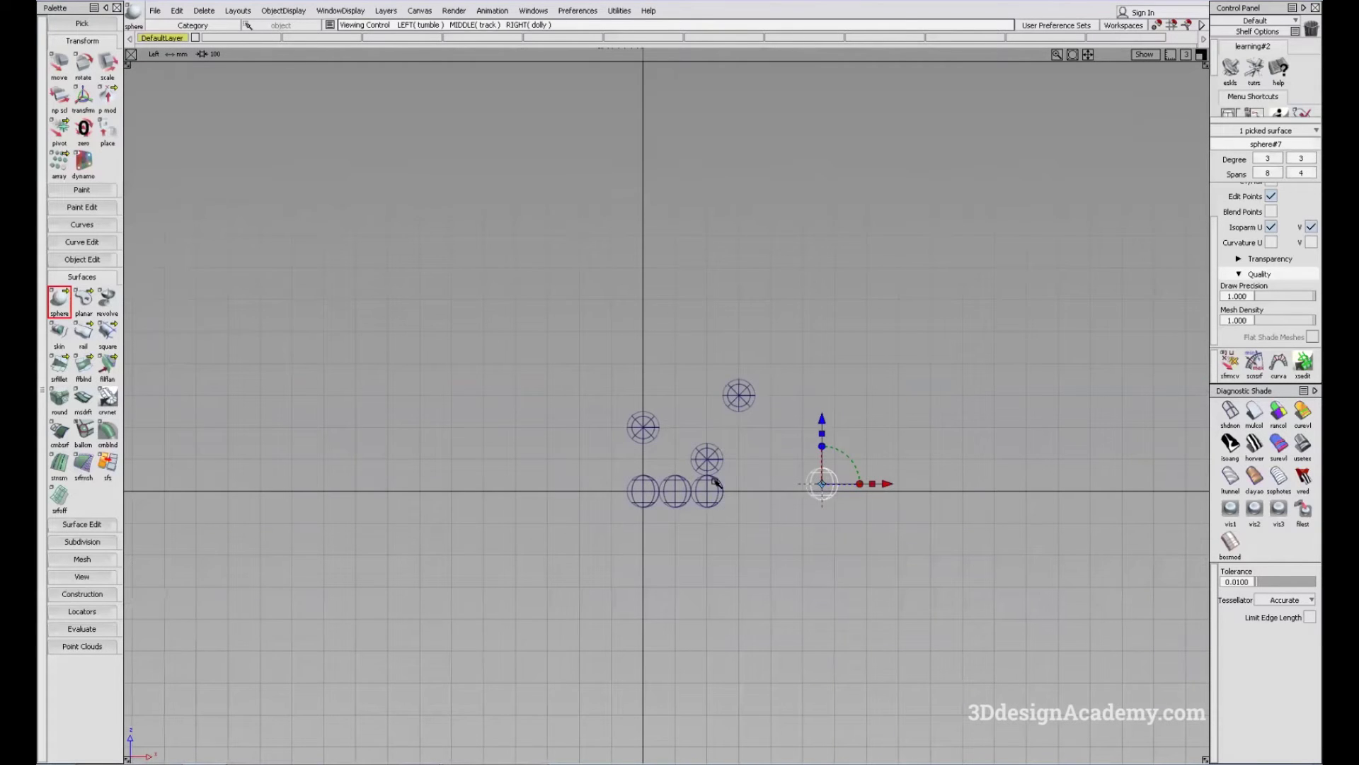
Step: Draw a long straight EP curve across the Left view
{"action": "left_click_drag", "start_coordinate": [147, 152], "coordinate": [685, 322]}
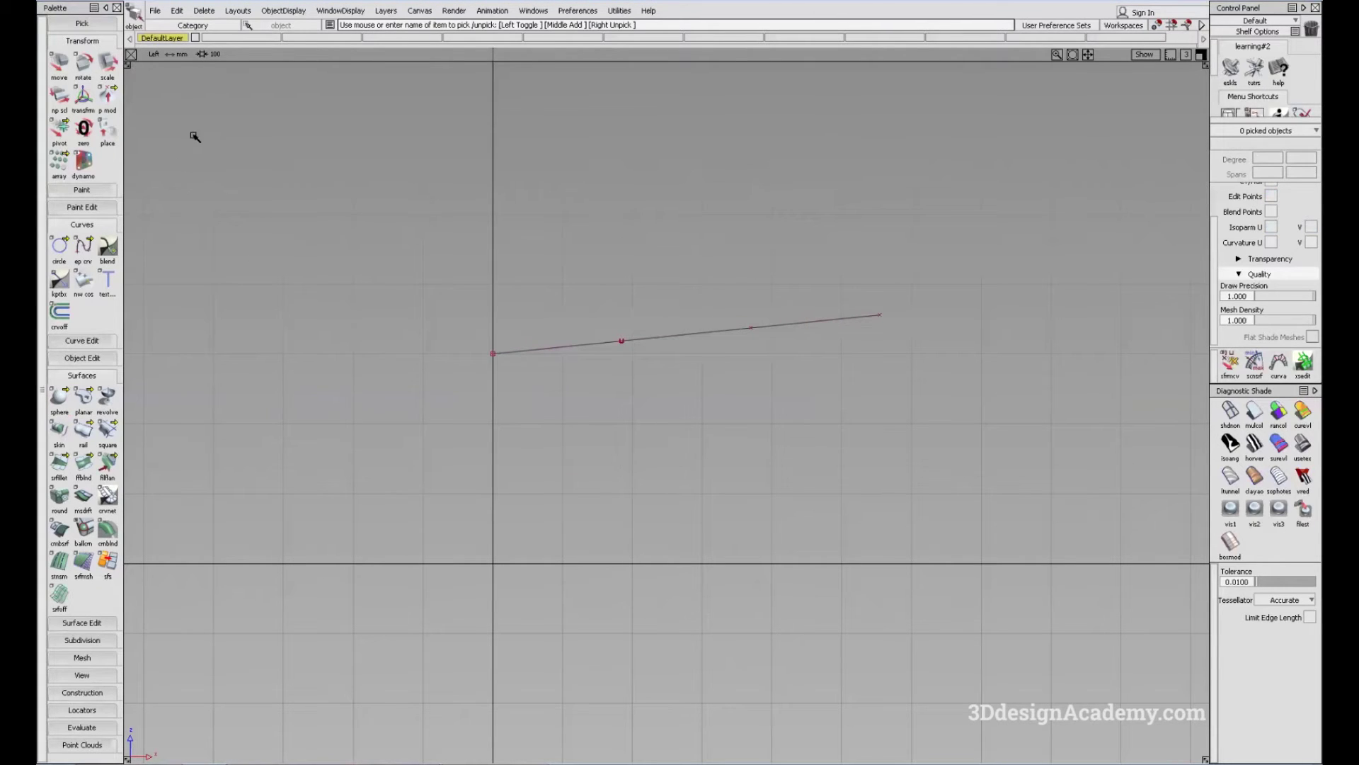
Step: Drag-select across the sphere and curve to pick the sphere for deletion
{"action": "left_click_drag", "start_coordinate": [76, 183], "coordinate": [543, 374]}
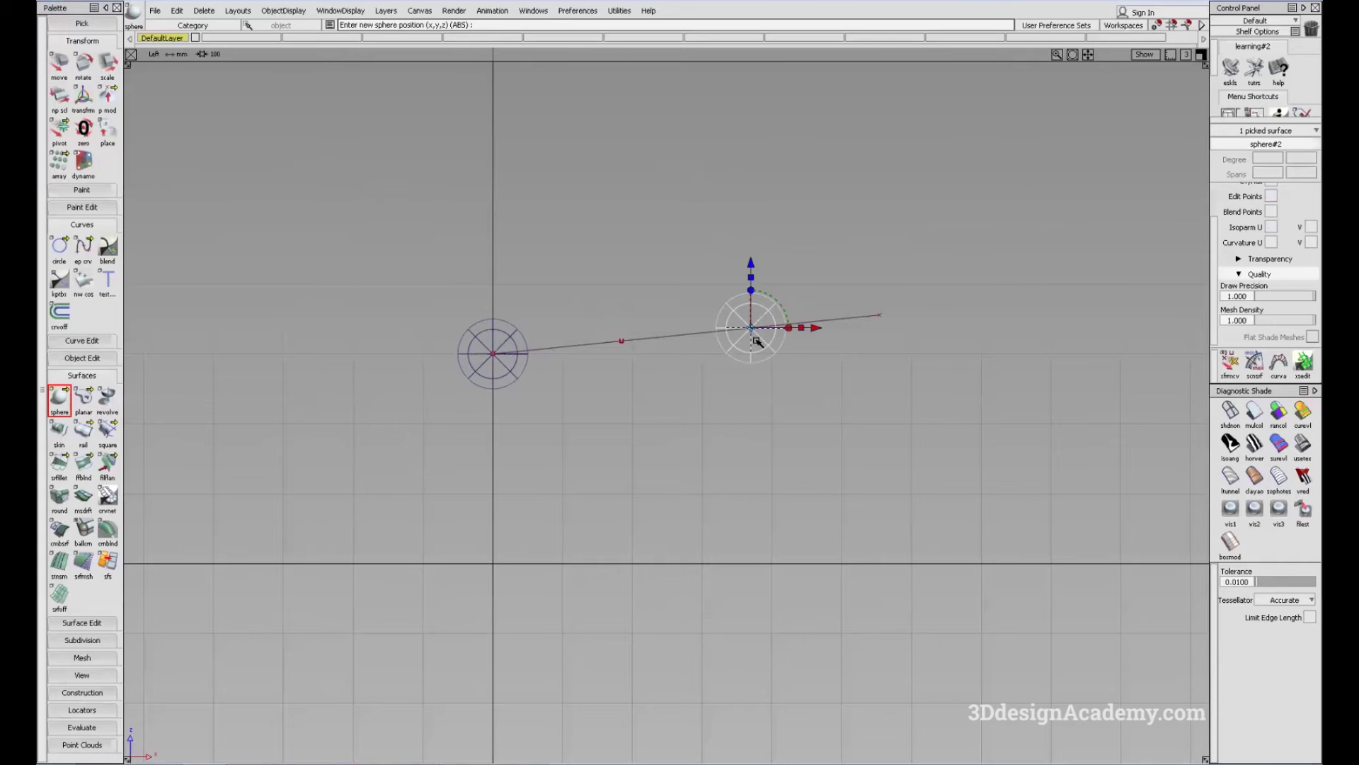
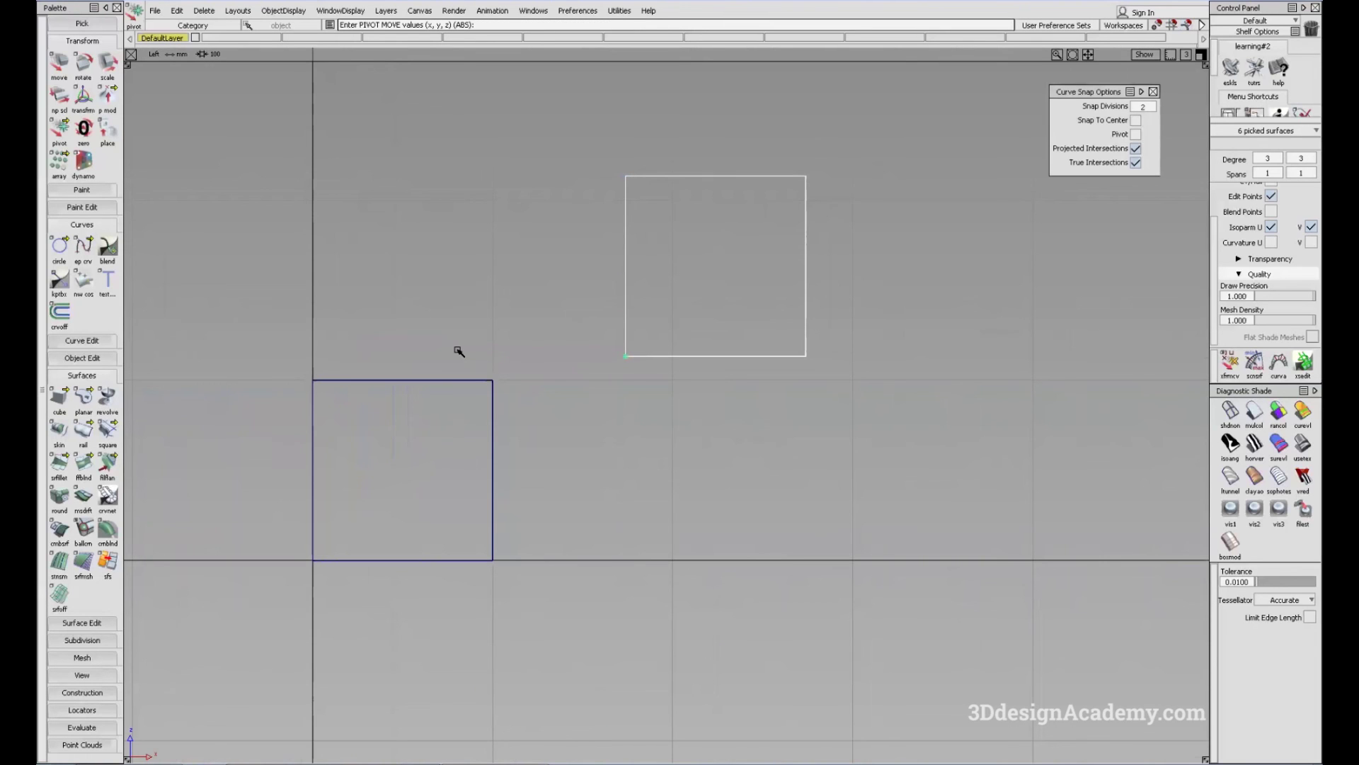
Step: Switch the viewport layout with F8 before stacking the second cube
{"action": "key", "text": "F8"}
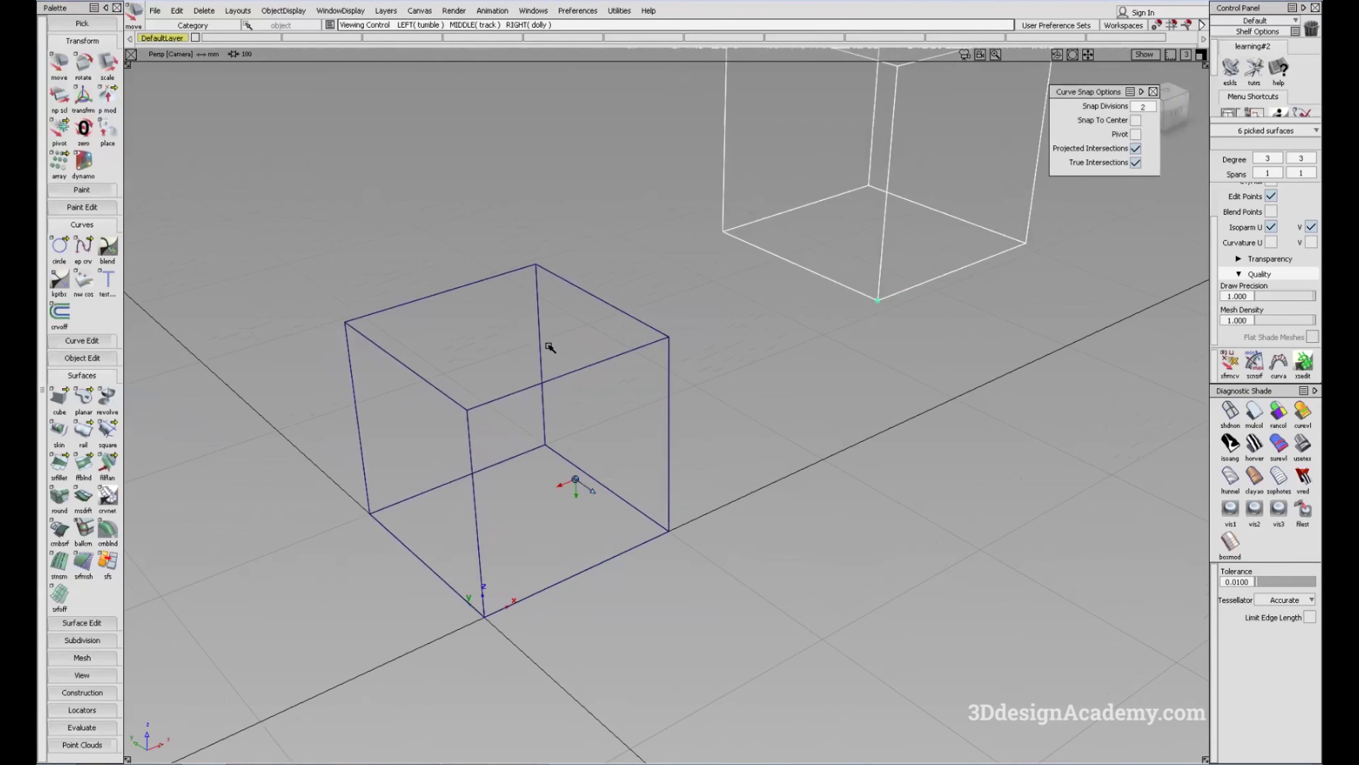
Step: Place the NURBS cylinder in the viewport near the top of the stacked boxes
{"action": "left_click_drag", "start_coordinate": [614, 359], "coordinate": [474, 418]}
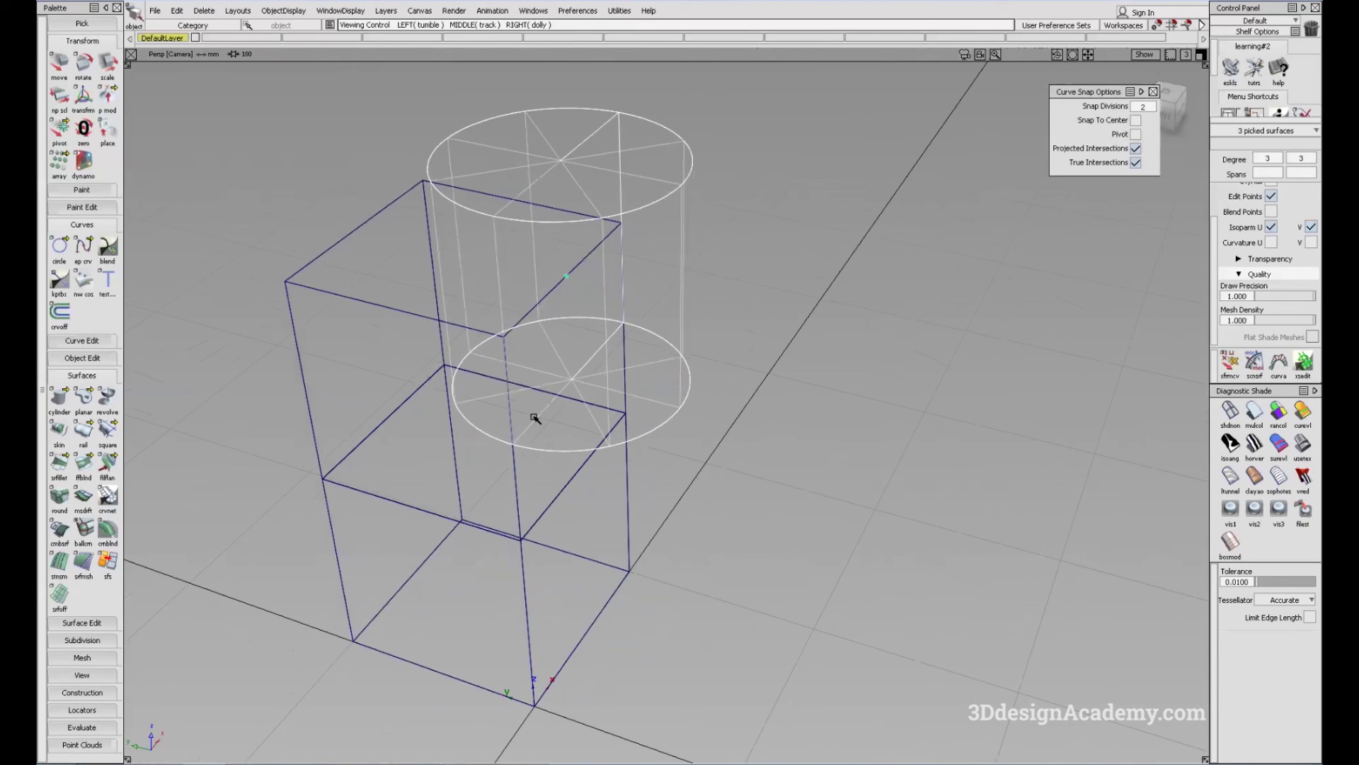
Step: Orbit the perspective view around the cylinder and cube while setting centre snapping
{"action": "left_click_drag", "start_coordinate": [538, 416], "coordinate": [570, 384]}
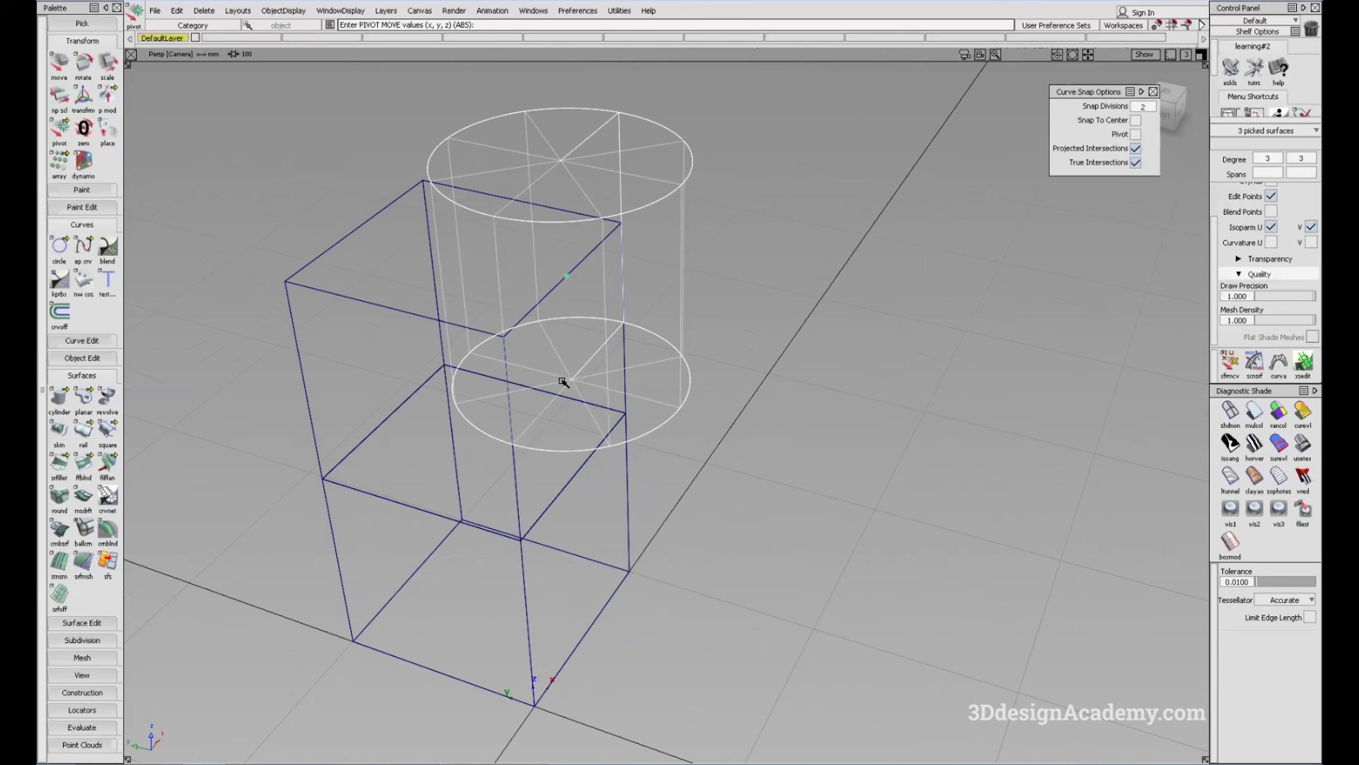
{"action": "left_click_drag", "start_coordinate": [542, 417], "coordinate": [1099, 46]}
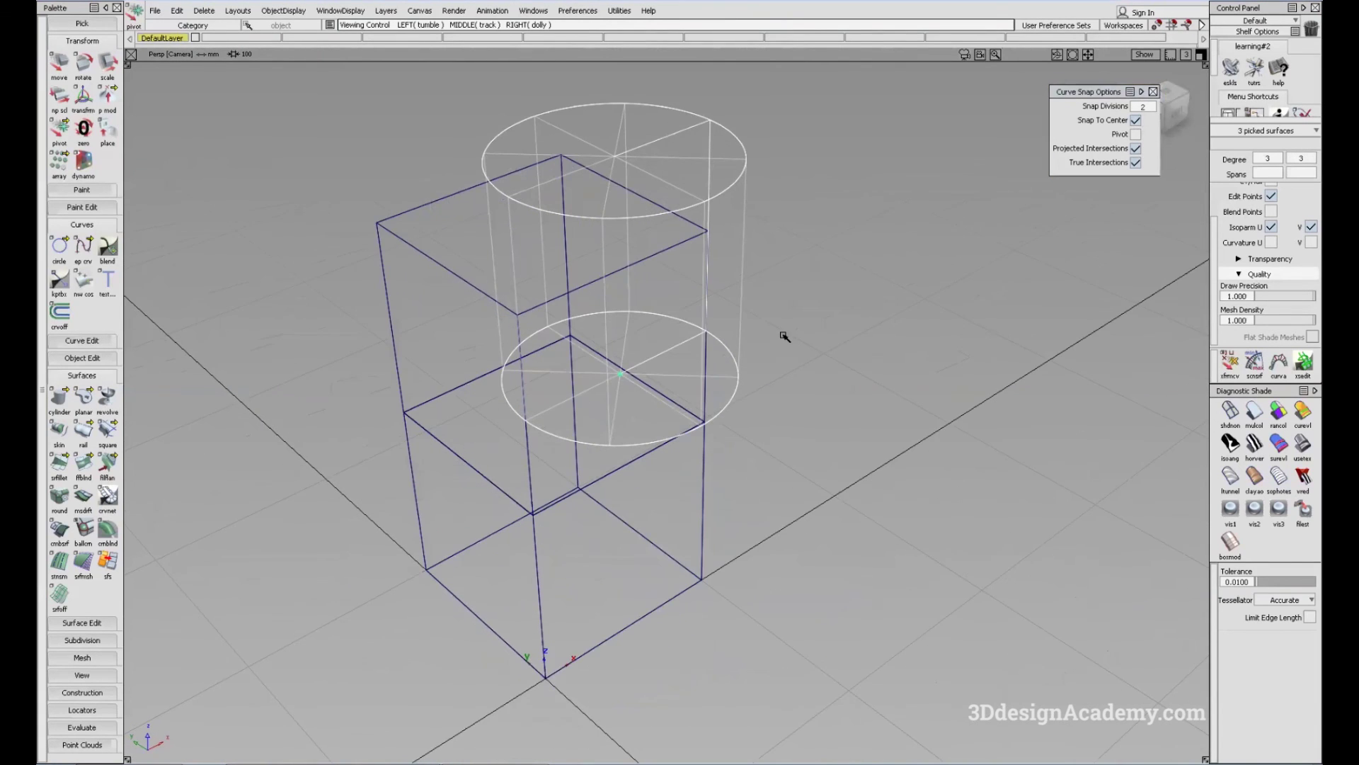
{"action": "left_click_drag", "start_coordinate": [786, 335], "coordinate": [656, 253]}
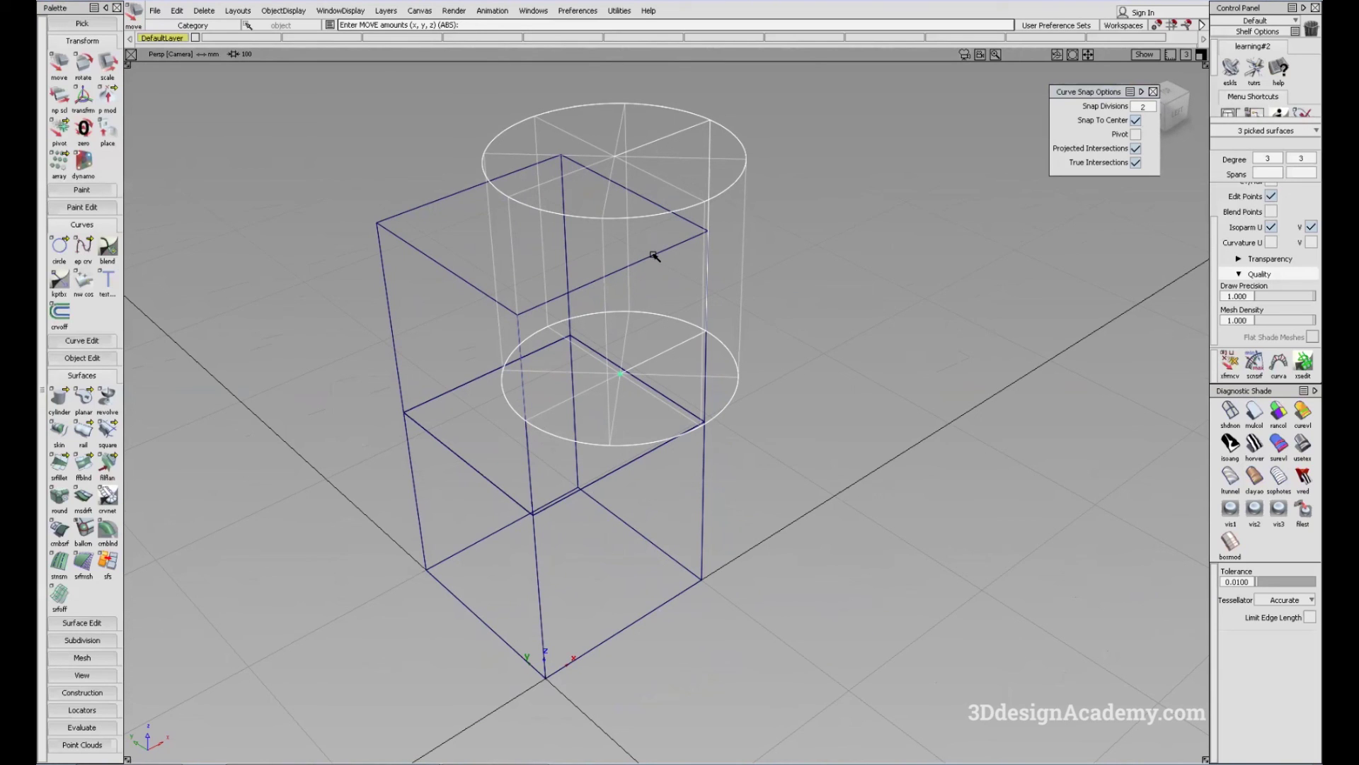
{"action": "left_click_drag", "start_coordinate": [657, 254], "coordinate": [552, 230]}
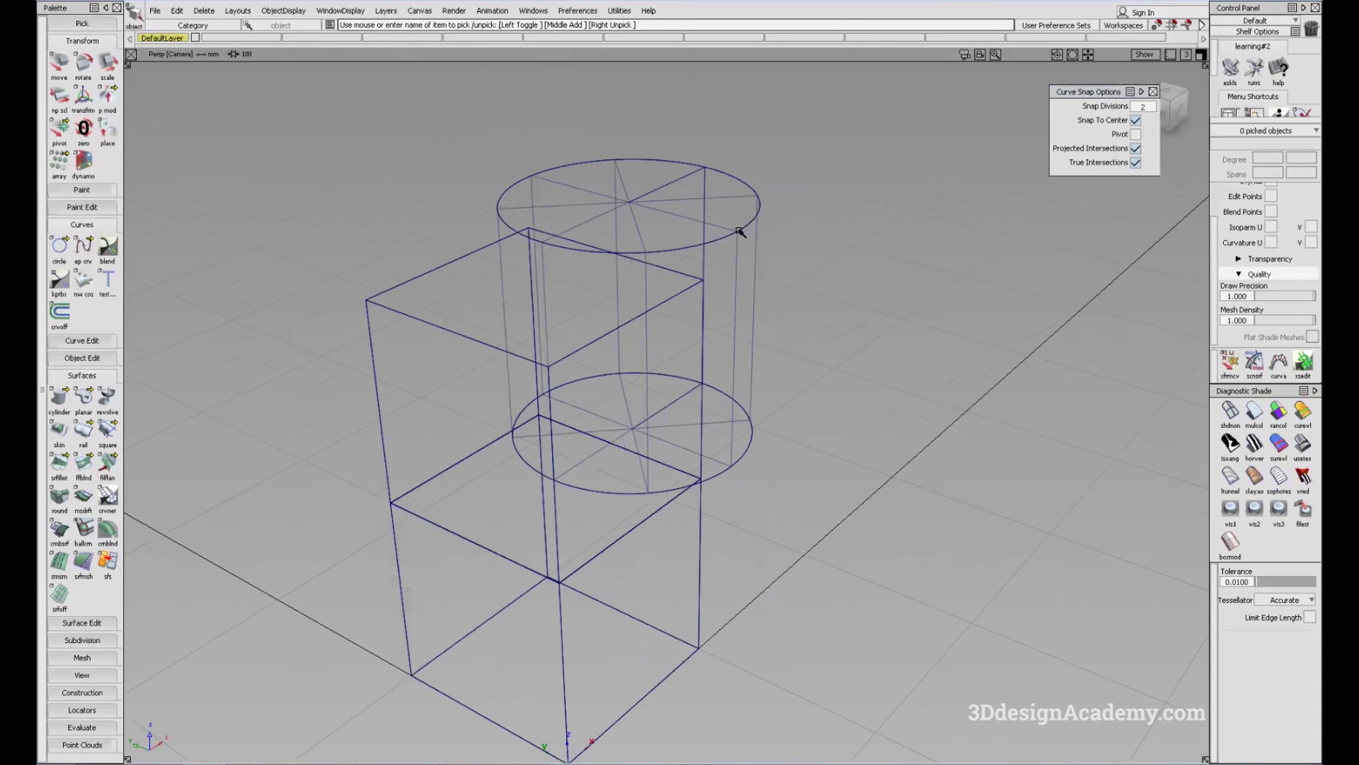
Step: Move the cylinder's pivot onto the cube, then snap the cylinder centred on the cube's top face
{"action": "left_click_drag", "start_coordinate": [814, 363], "coordinate": [710, 444]}
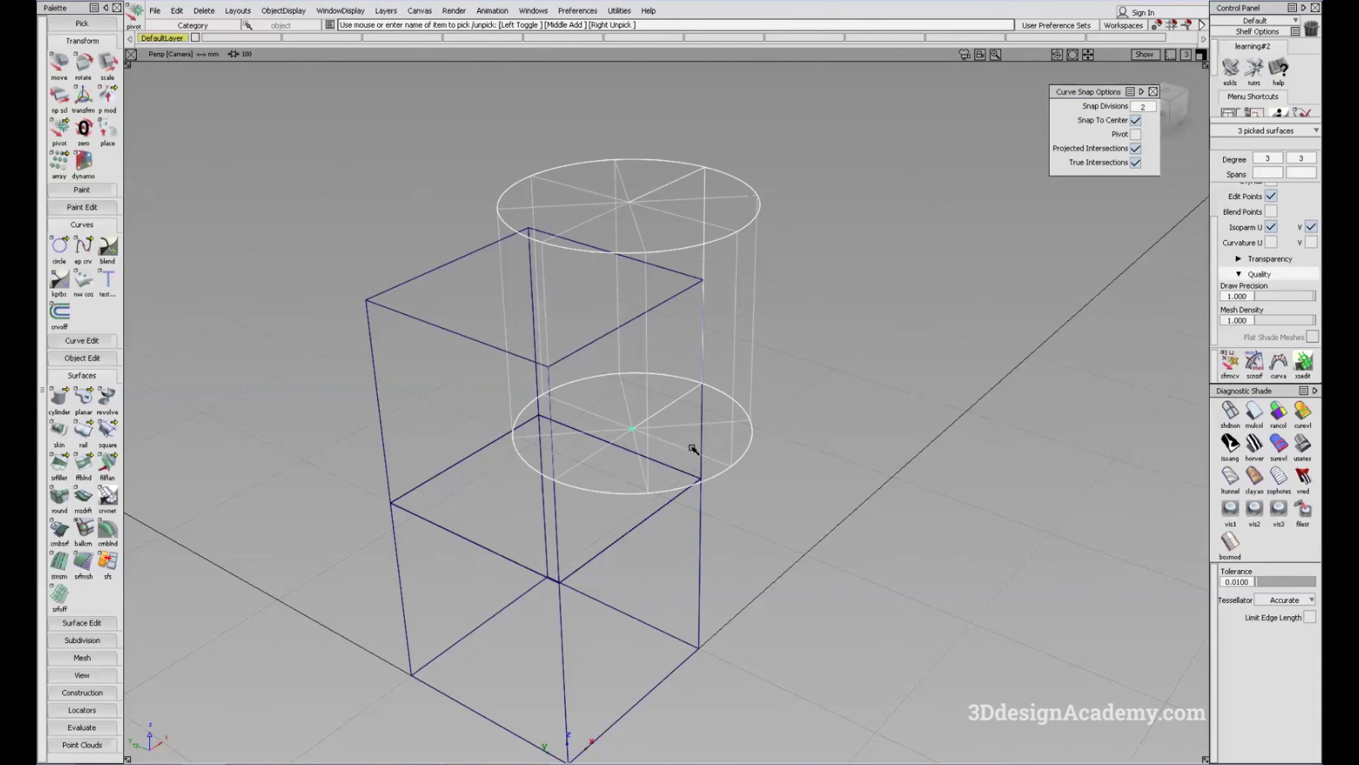
{"action": "left_click_drag", "start_coordinate": [673, 439], "coordinate": [742, 485]}
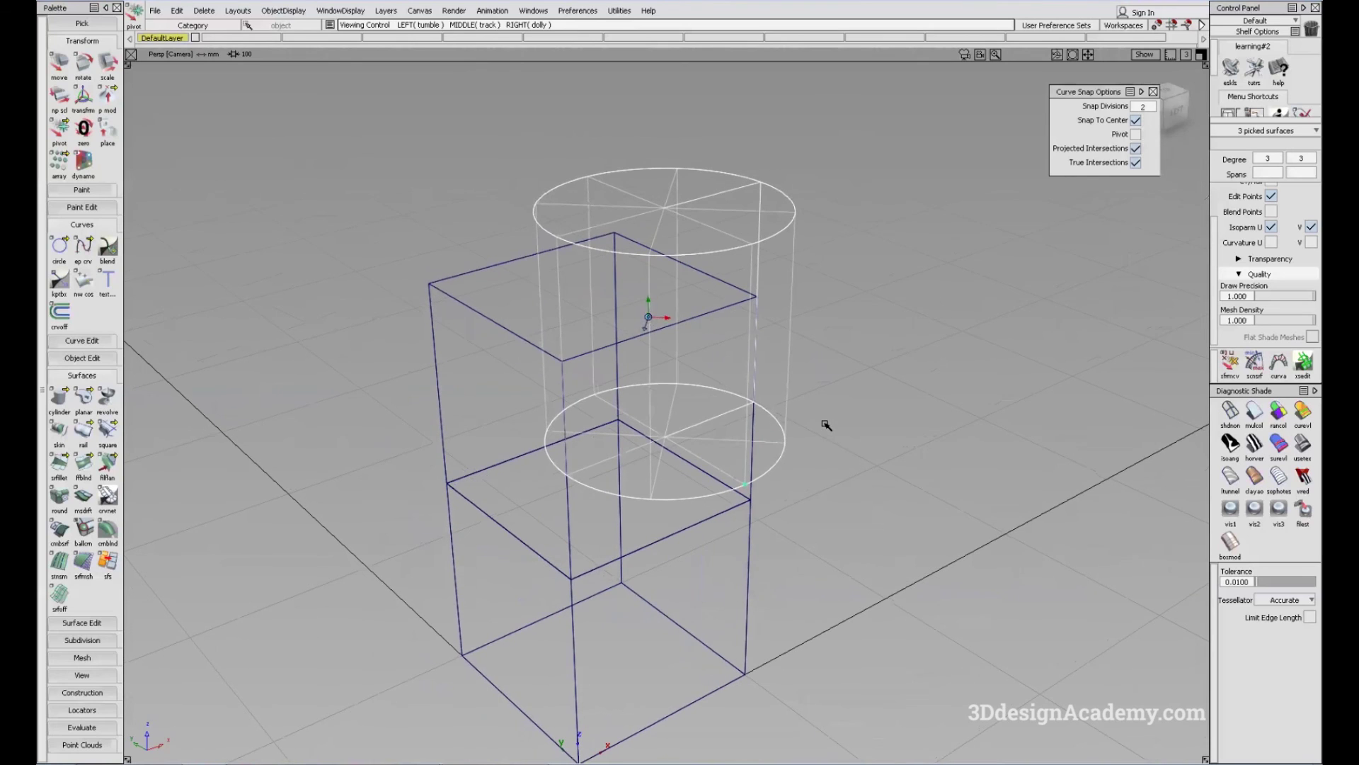
{"action": "left_click_drag", "start_coordinate": [827, 424], "coordinate": [720, 309]}
{"action": "left_click_drag", "start_coordinate": [723, 312], "coordinate": [436, 352]}
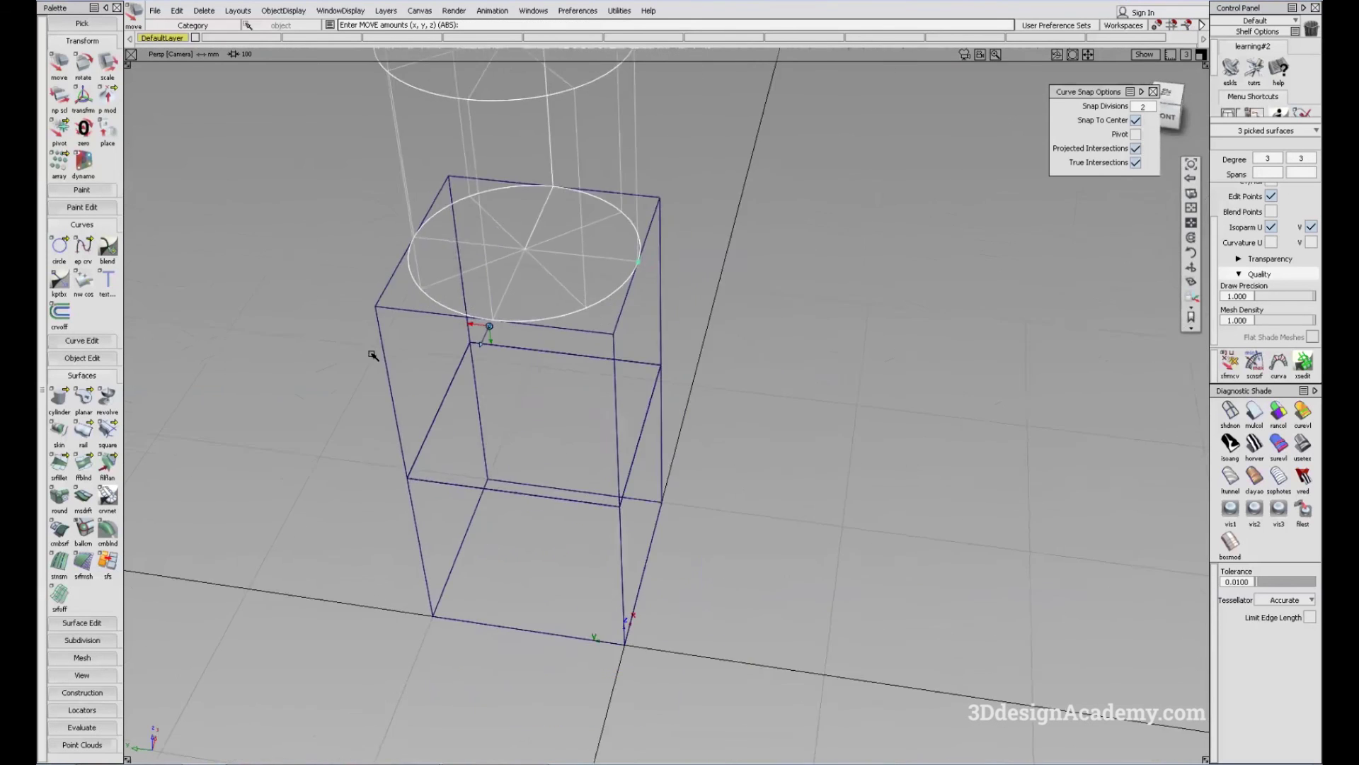